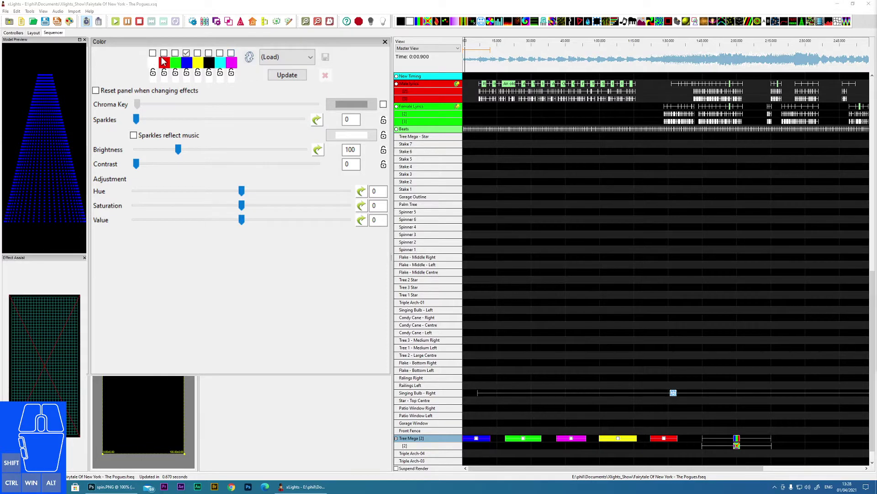
Toggle the red colour checkbox on, then leave blue as the only active colour
click(165, 57)
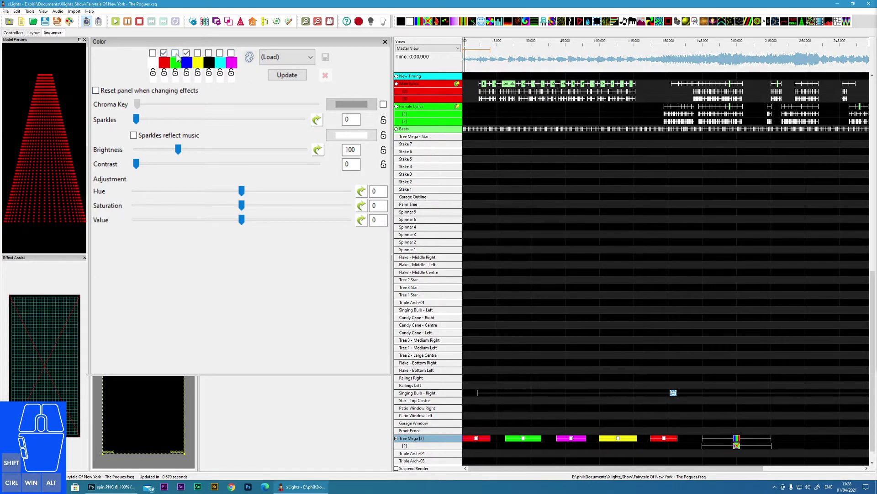
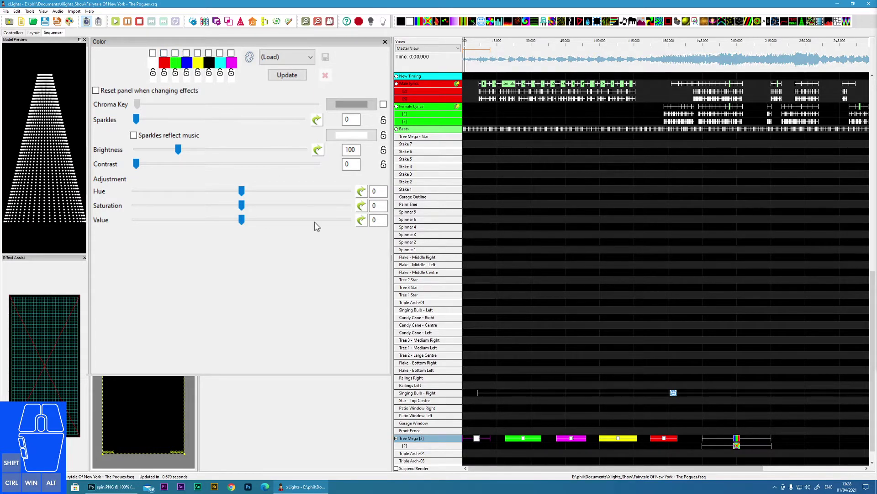
click(187, 58)
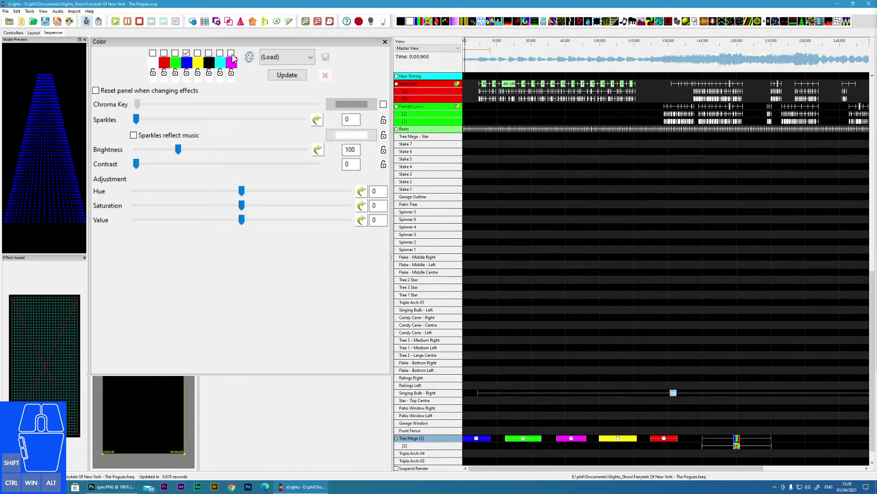
Load the Blue.xpalette from the saved palettes dropdown into the colour slots
click(312, 58)
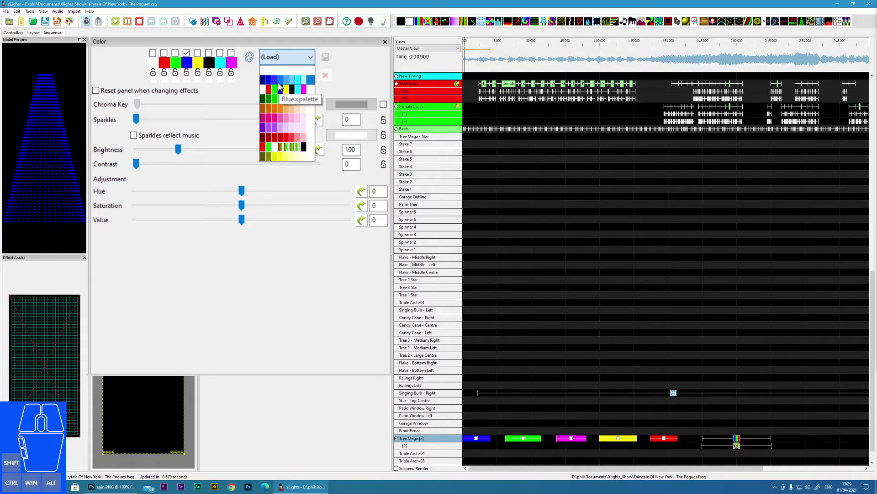
click(271, 84)
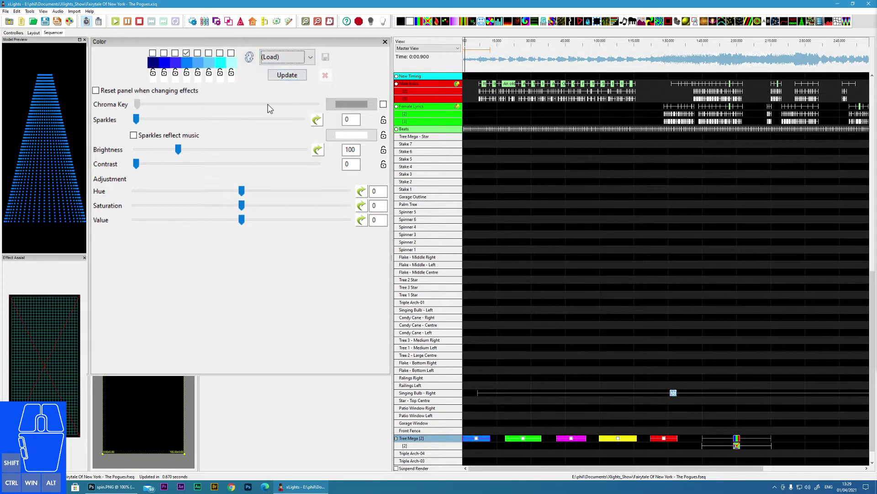
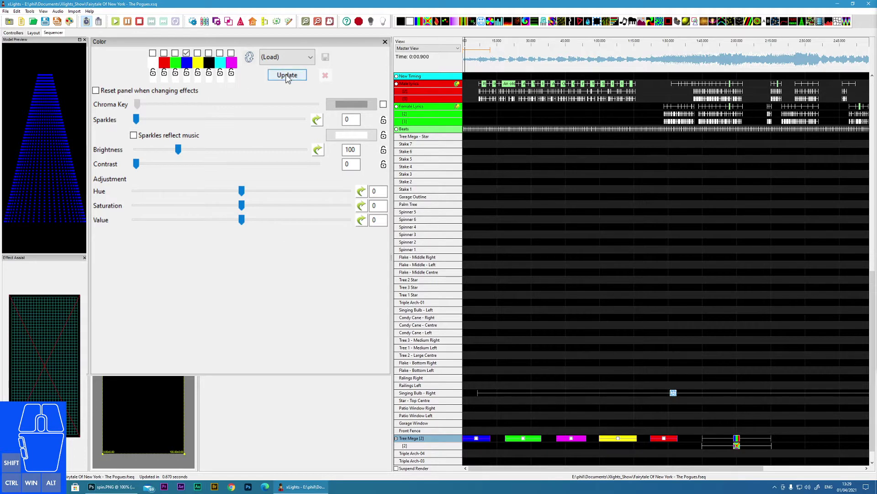
Update all selected Tree Mega effects so every one turns blue
click(289, 78)
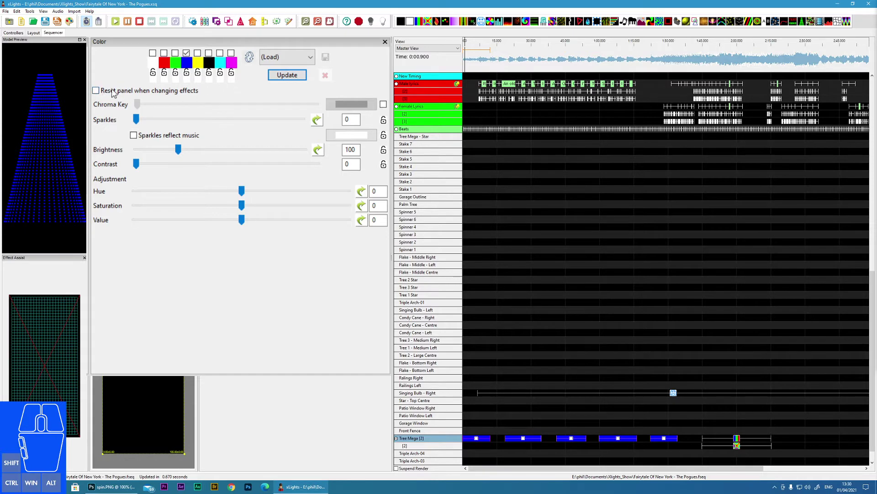
Tick then untick 'Reset panel when changing effects', leaving it off
click(99, 94)
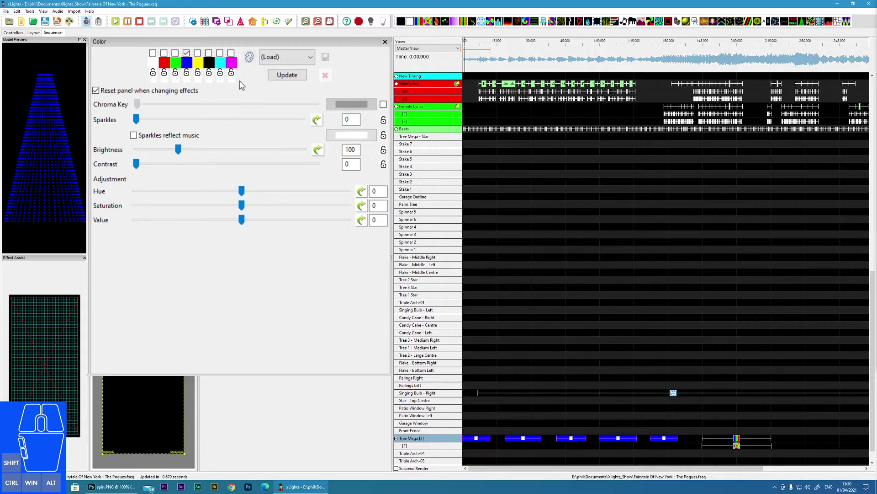
click(98, 95)
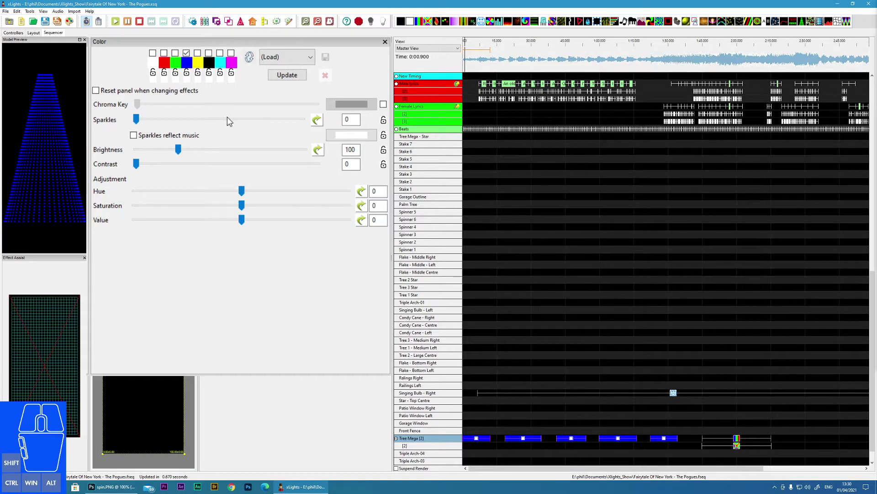
click(102, 109)
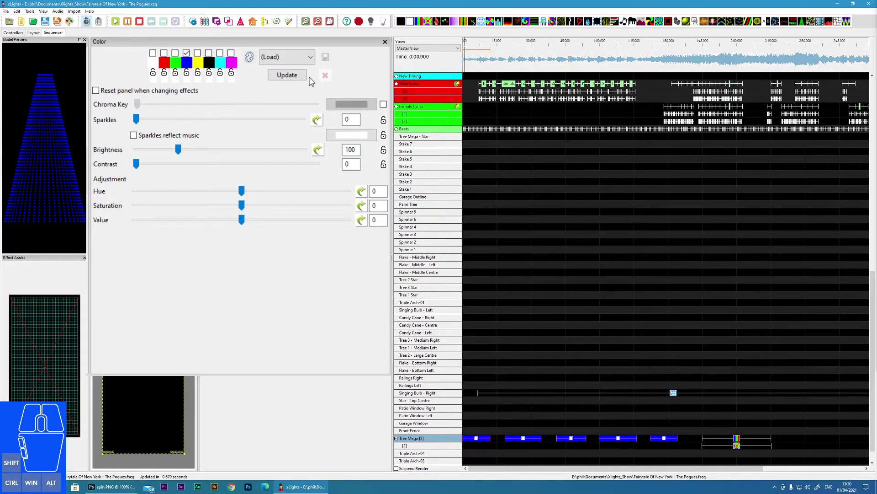
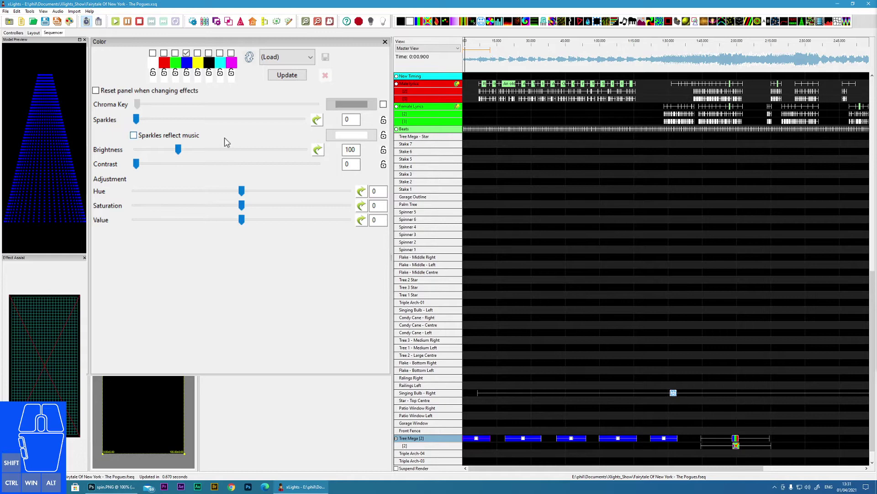
Drag the Sparkles slider up to 164, then settle it at 105
drag(140, 123, 204, 124)
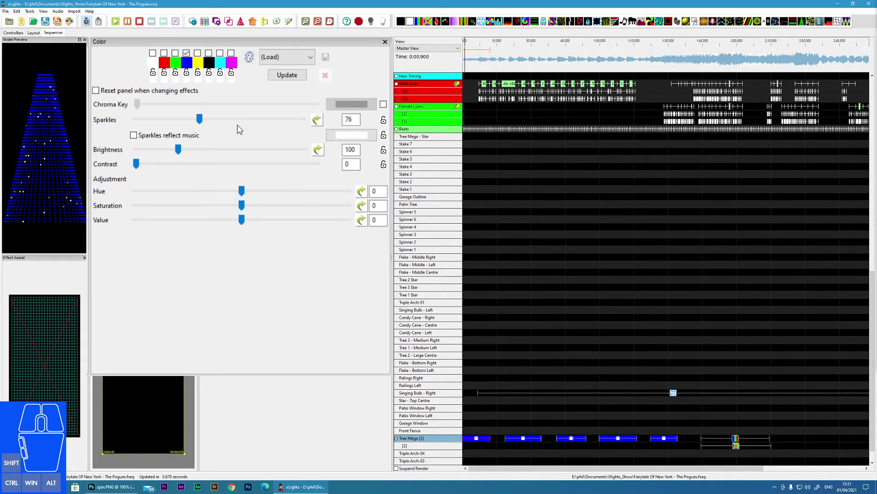
drag(204, 123, 275, 123)
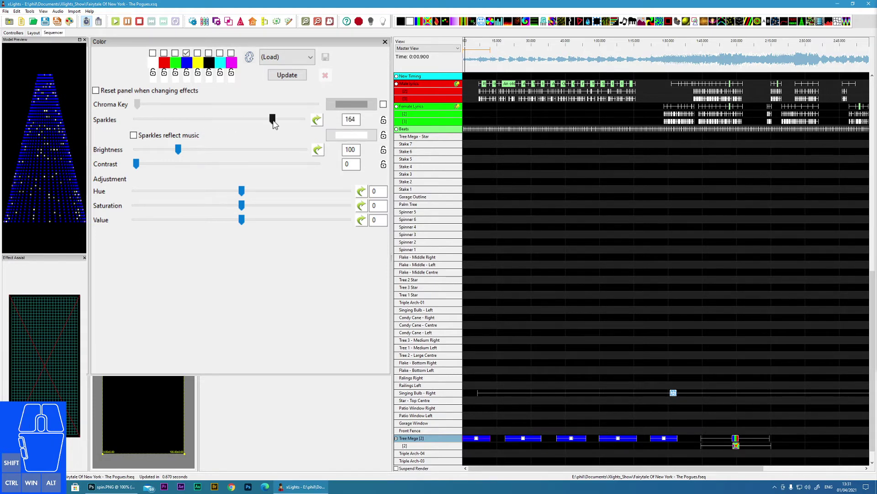
drag(274, 123, 225, 122)
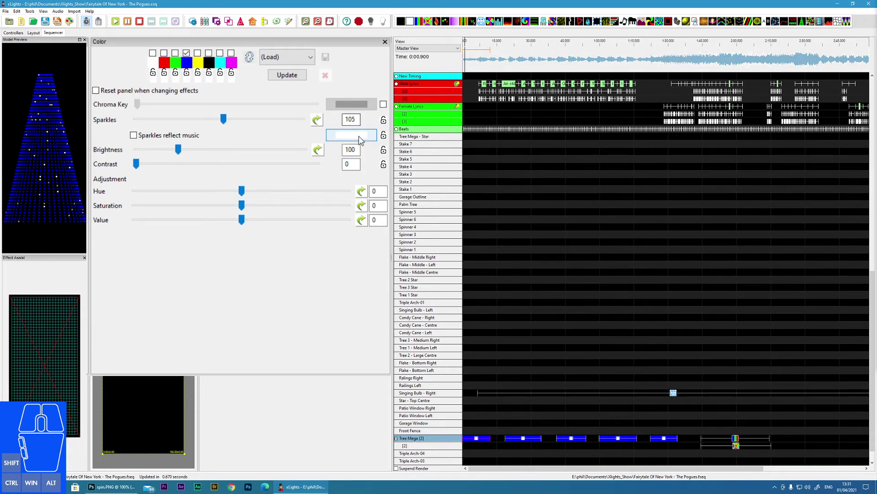
Pick orange for the sparkle colour, bring Sparkles back to 0 and tick 'Sparkles reflect music'
click(354, 138)
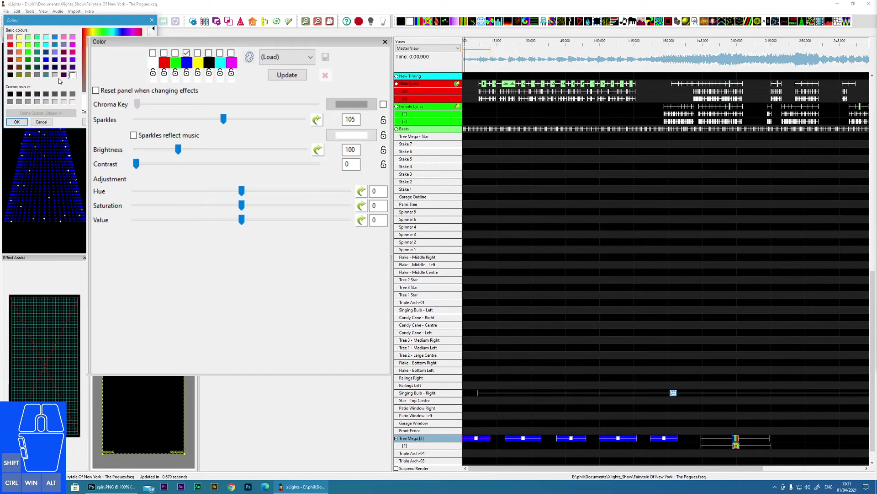
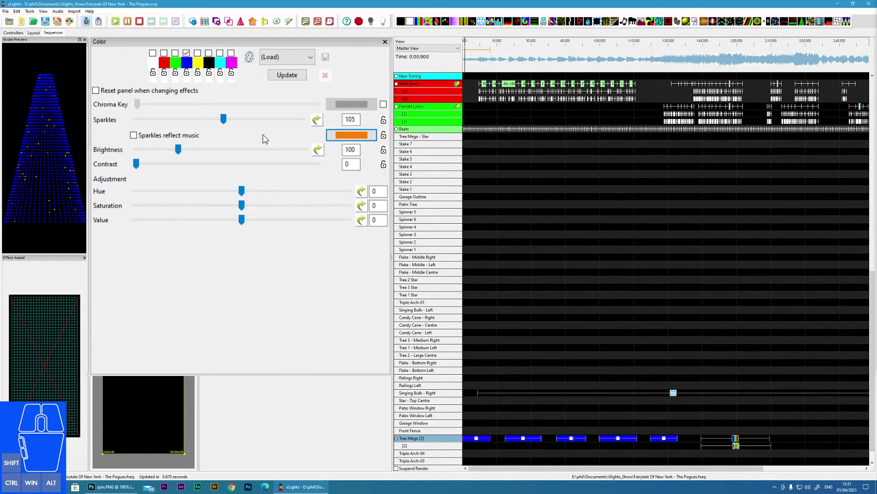
drag(225, 122, 100, 119)
click(137, 139)
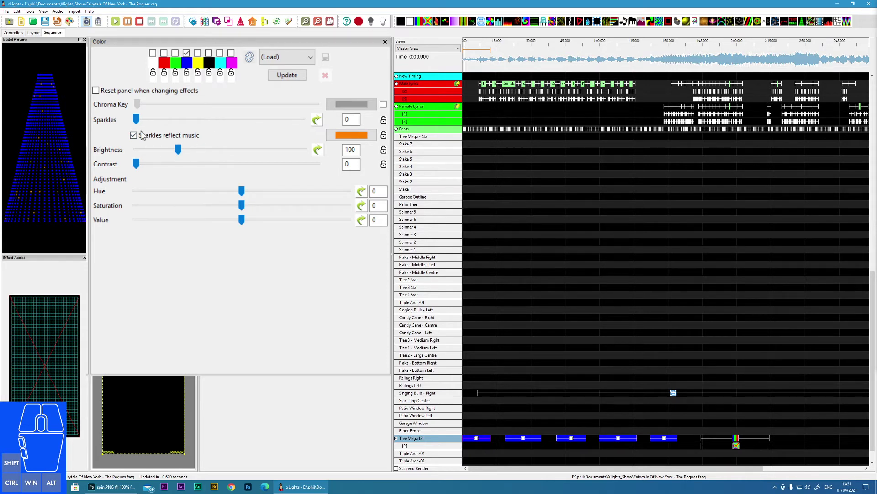
Untick 'Sparkles reflect music', set Brightness to 100 and slide Value down to -100
click(139, 139)
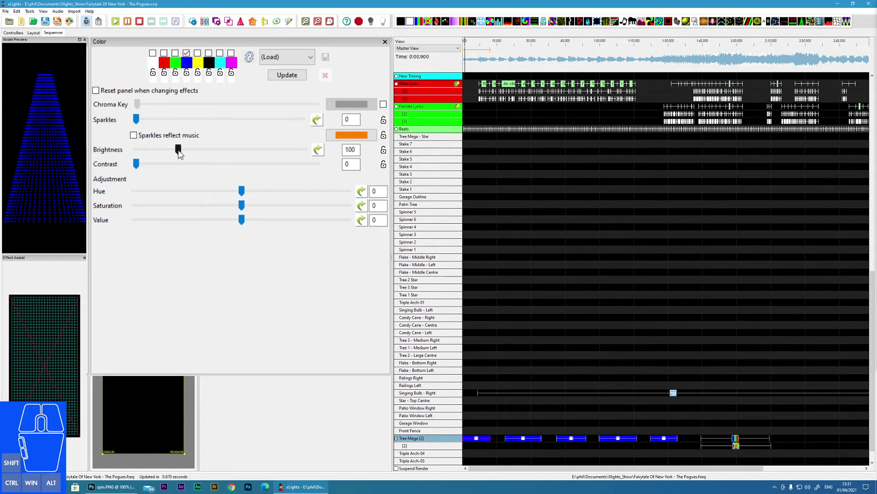
drag(182, 152, 227, 158)
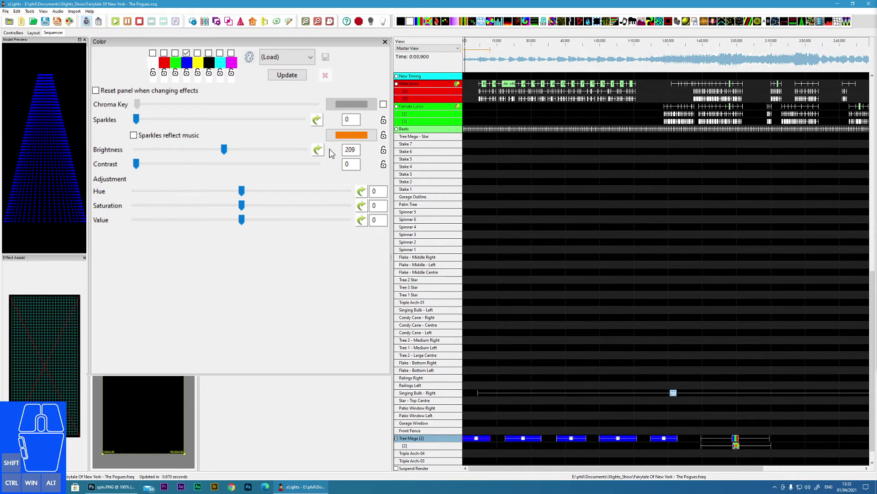
click(322, 154)
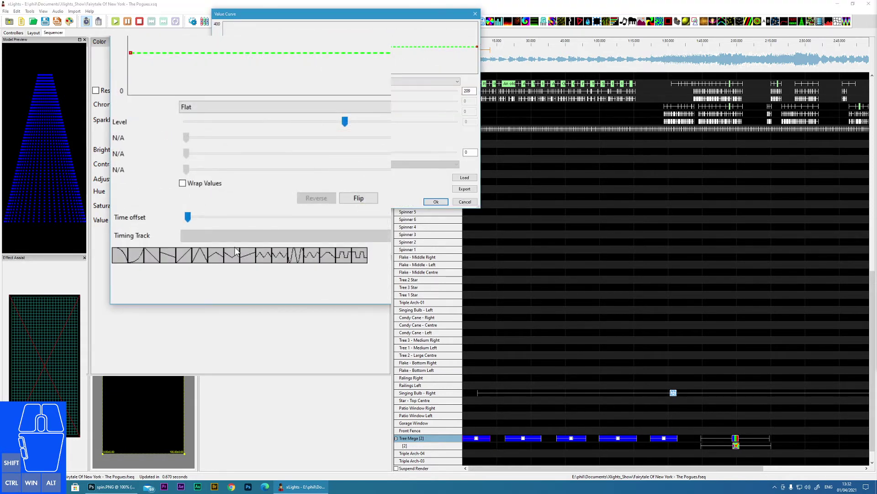
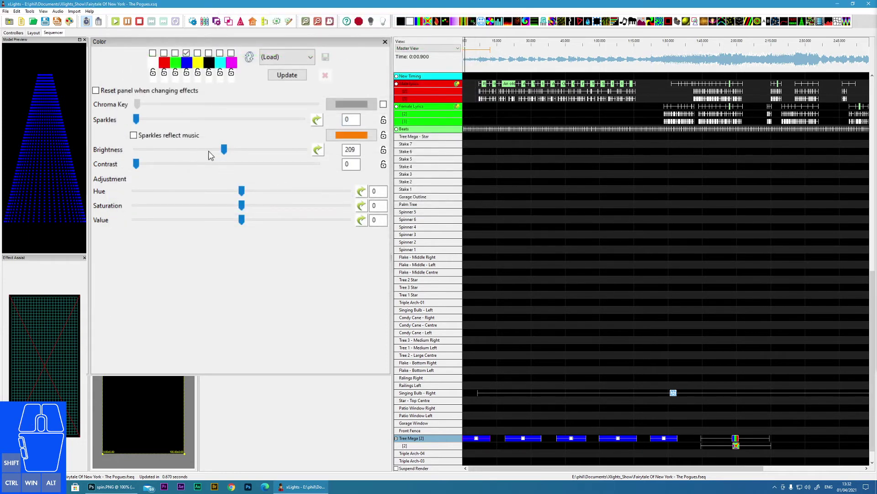
click(226, 153)
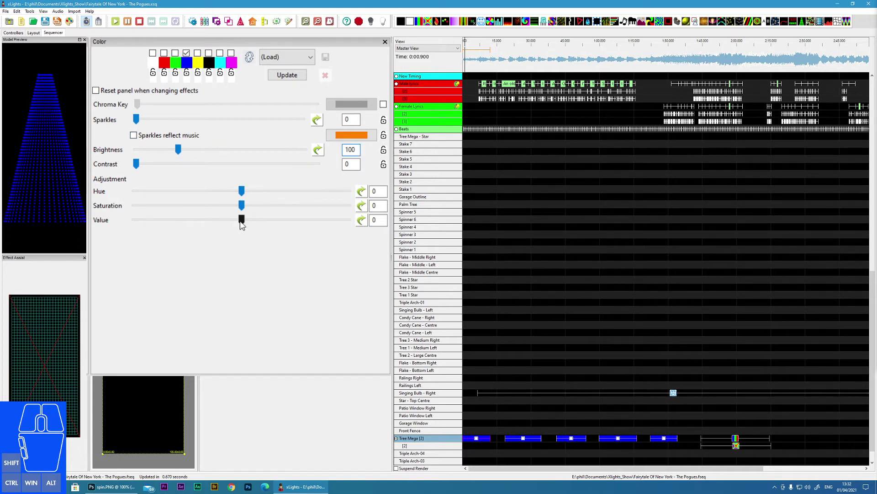
drag(243, 223, 125, 226)
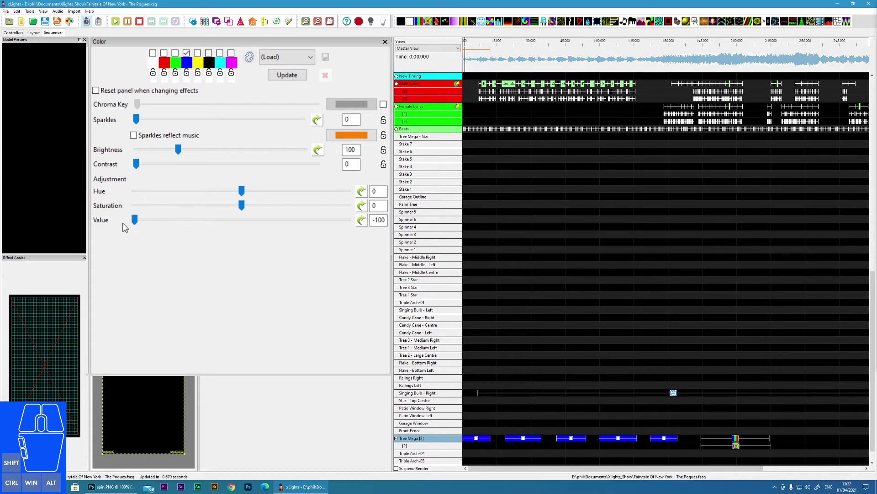
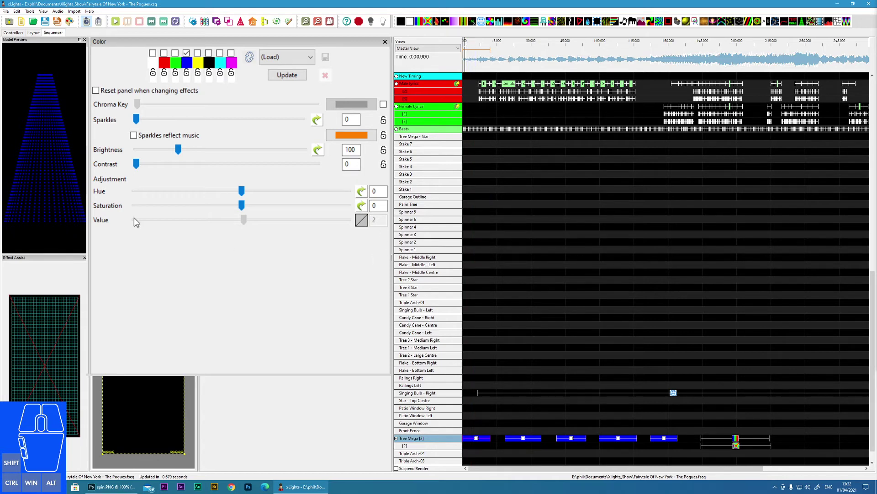
Set Value back to 2, Contrast to 7 and shift Hue to 24, turning the tree pink
click(367, 222)
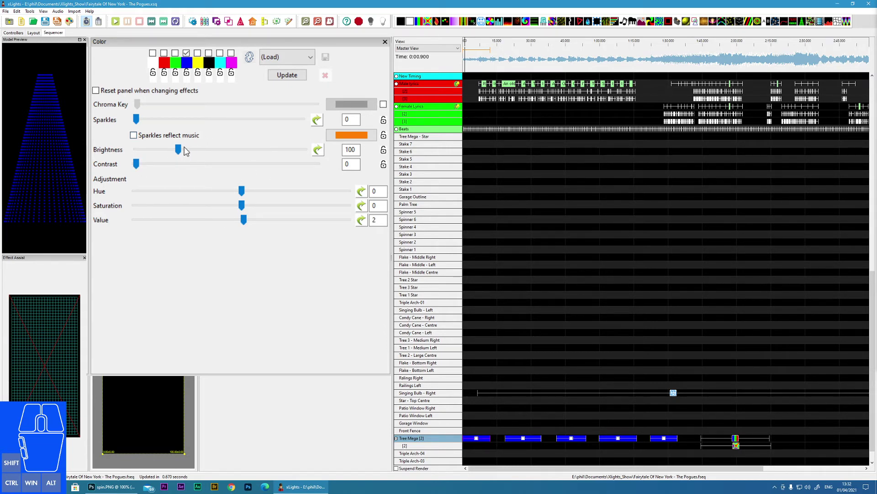
drag(139, 167, 237, 169)
drag(235, 169, 150, 171)
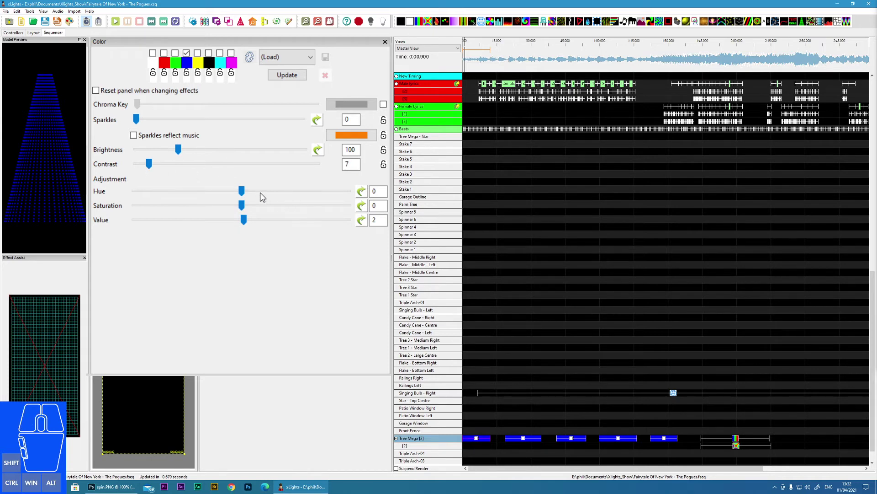
drag(246, 196, 289, 195)
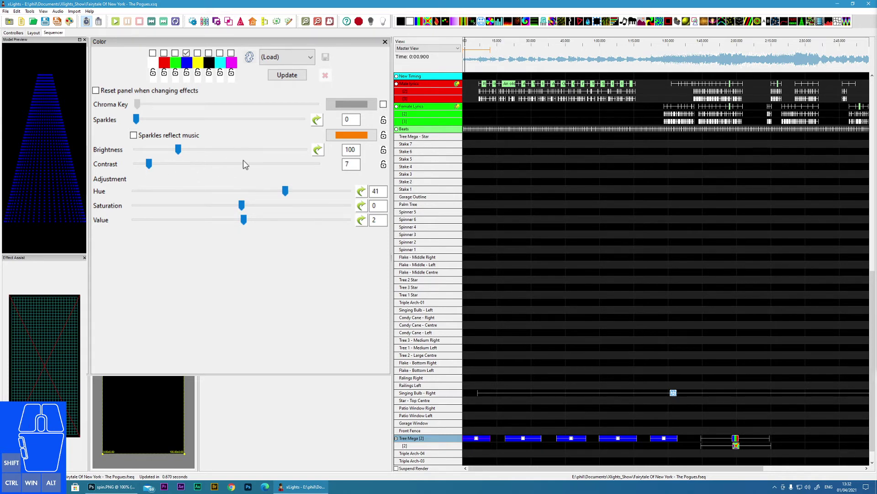
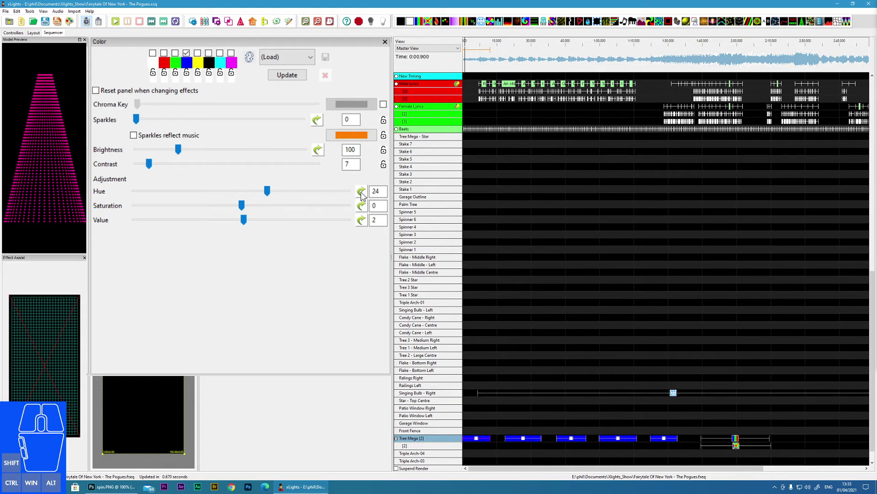
Try a Sine shape in the hue Value Curve editor and view the curve shape list
click(364, 196)
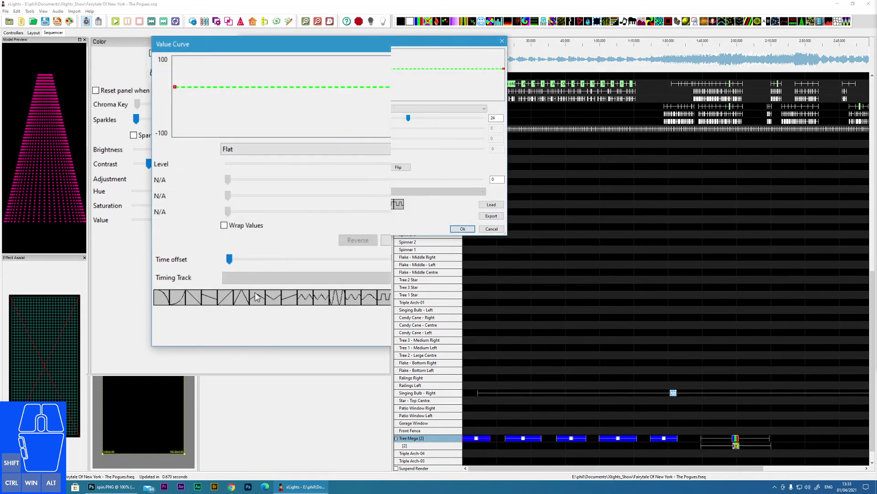
click(338, 303)
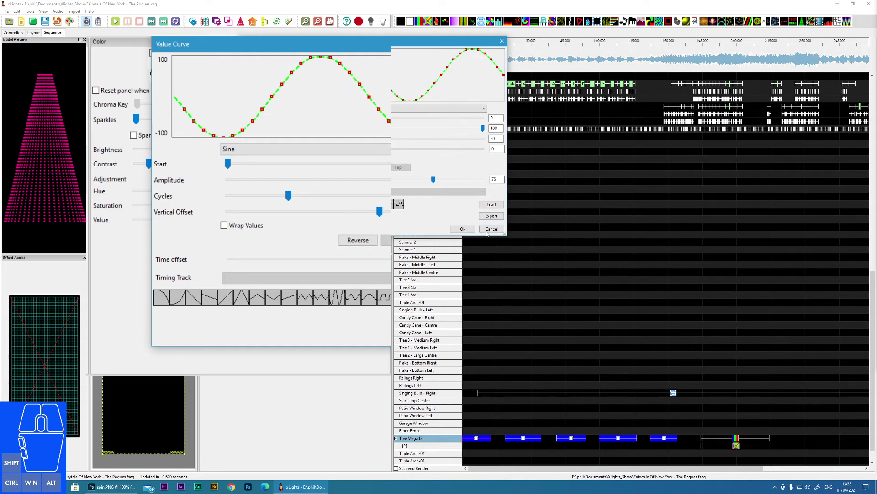
click(365, 154)
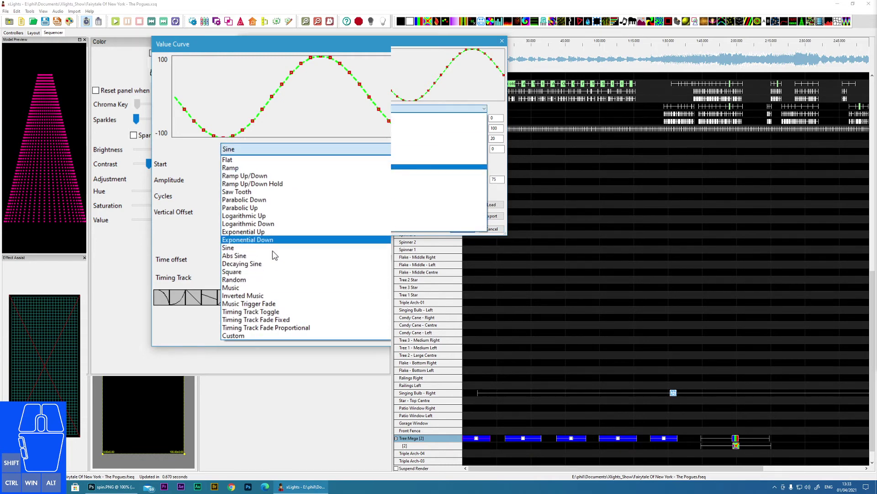
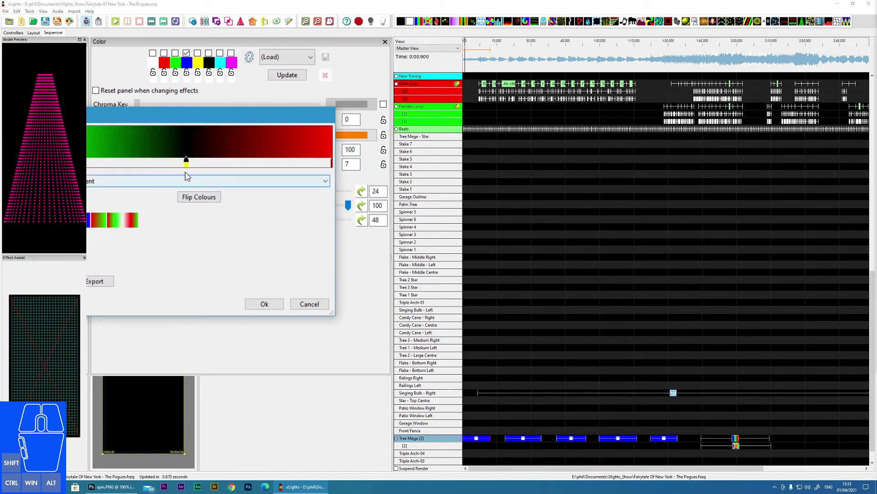
Edit the second palette swatch into a green-to-red gradient and confirm with Ok
double_click(189, 168)
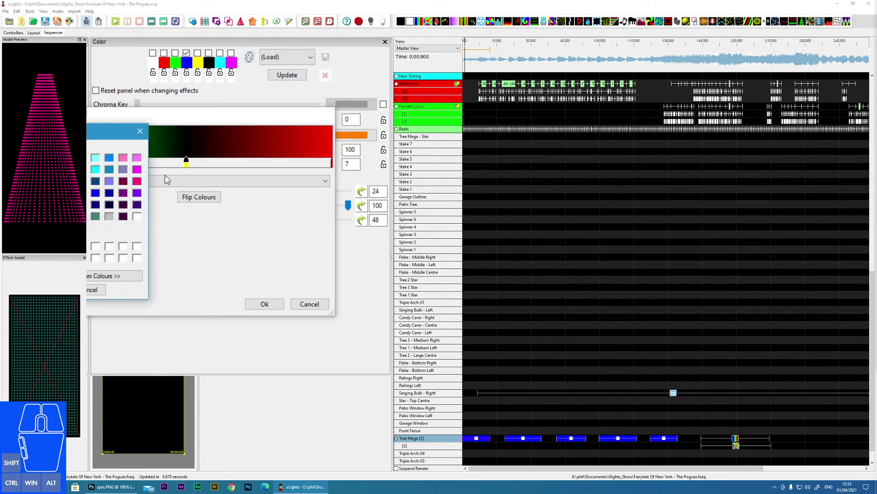
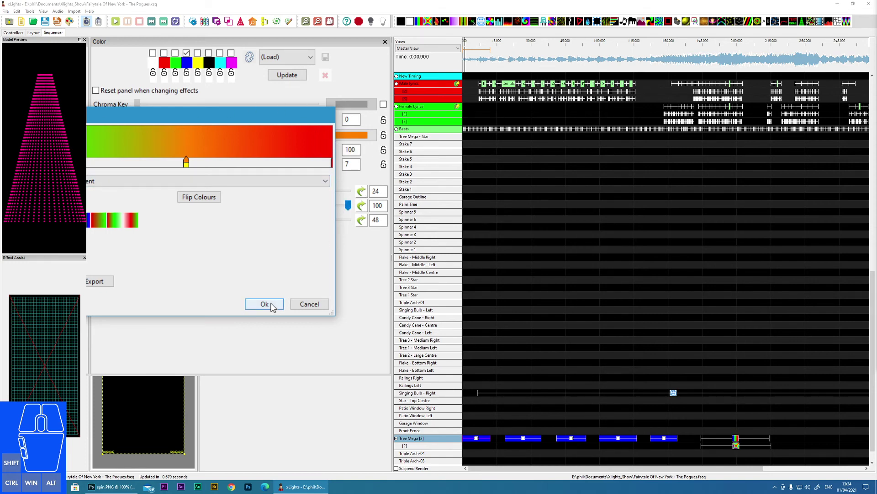
click(274, 306)
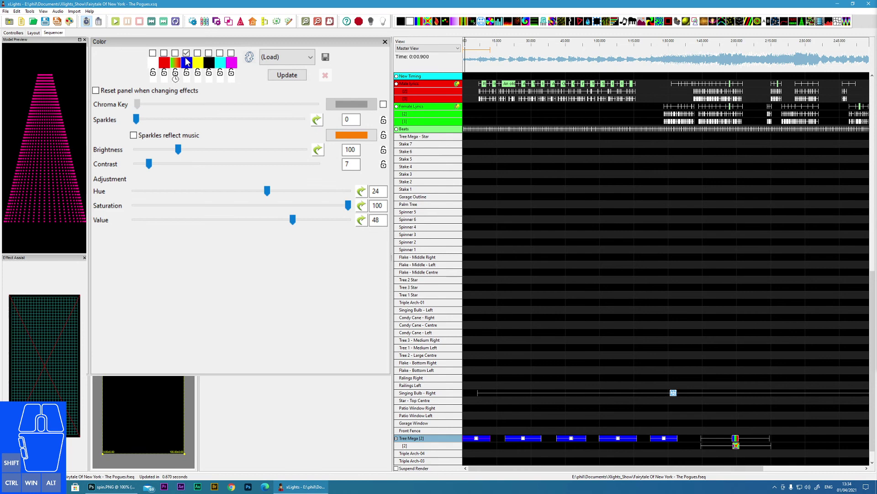
Make the green-to-red gradient swatch the active colour and deactivate the blue swatch
click(178, 57)
click(188, 58)
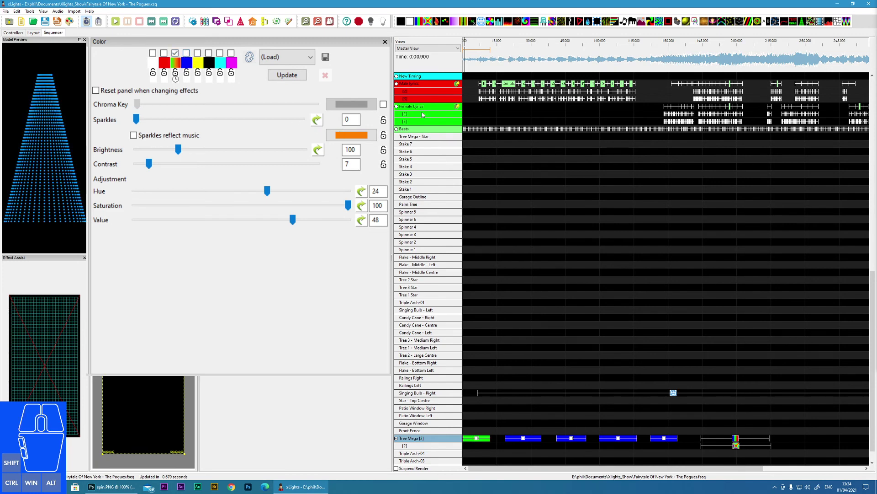
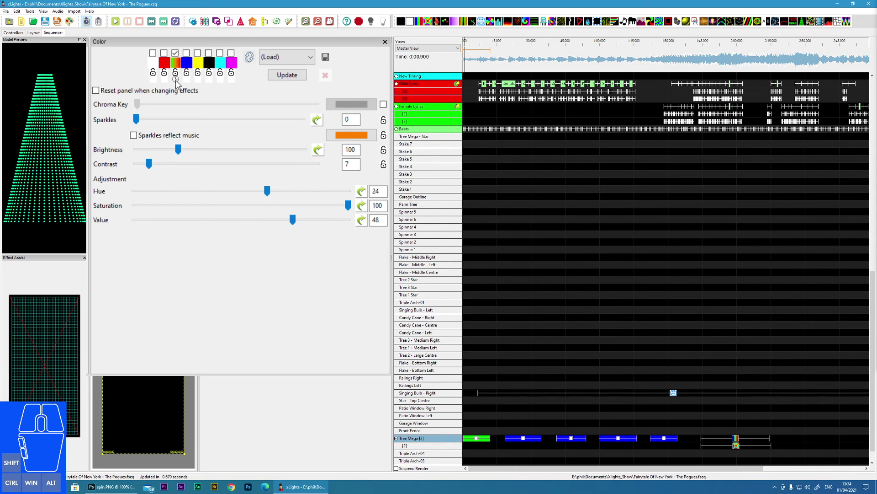
Cycle the gradient direction until green sits at the top of the tree and blue at the bottom
click(179, 83)
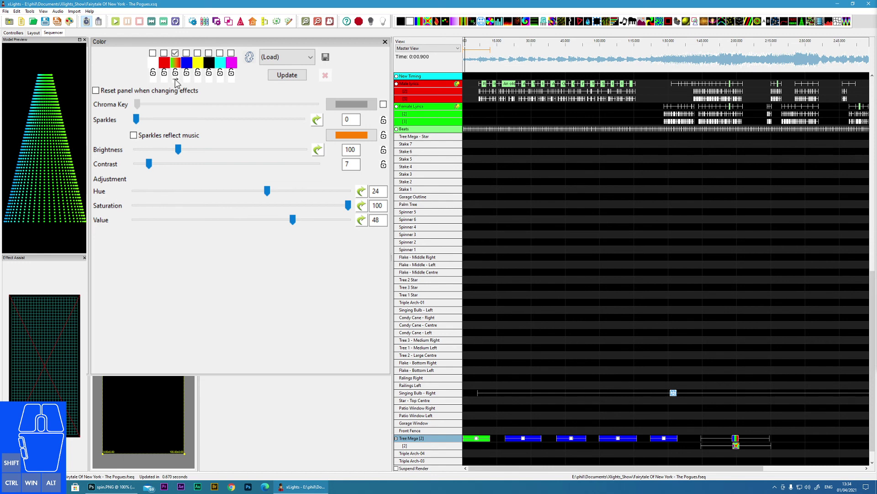
click(178, 82)
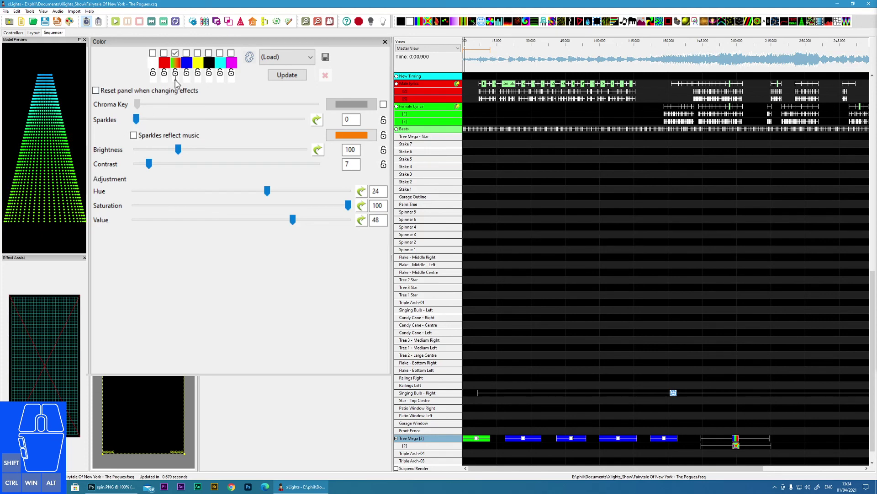
click(178, 83)
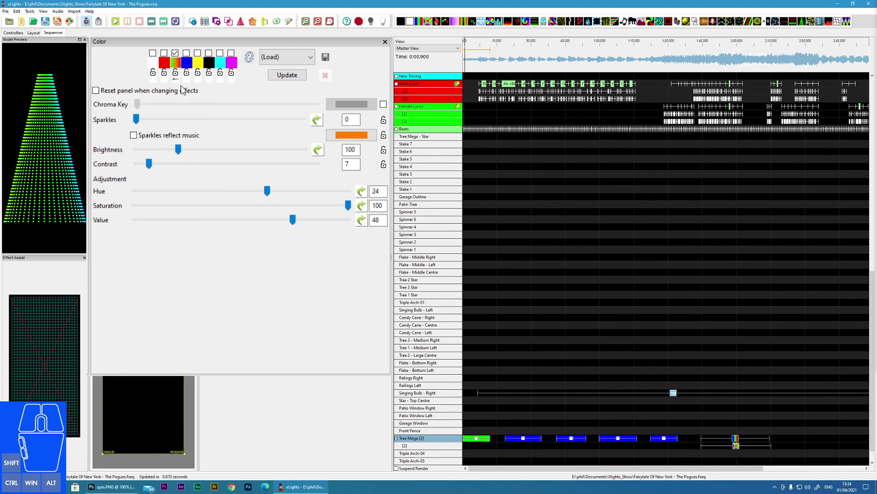
click(179, 84)
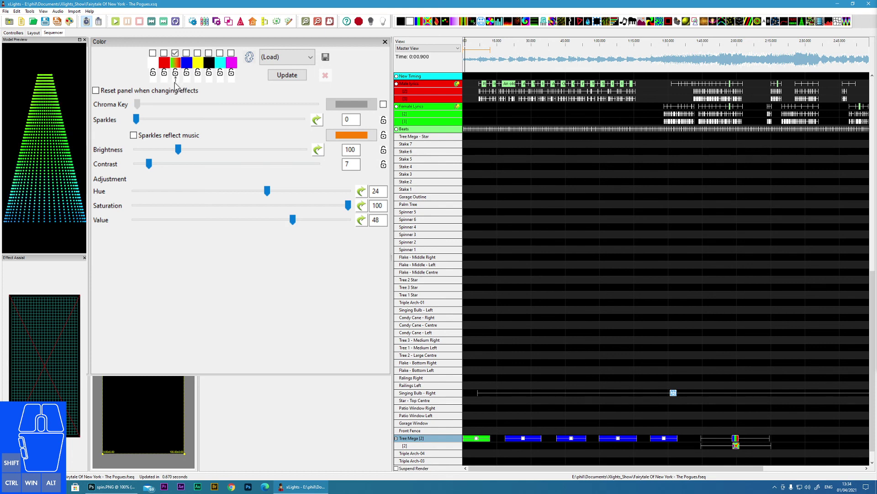